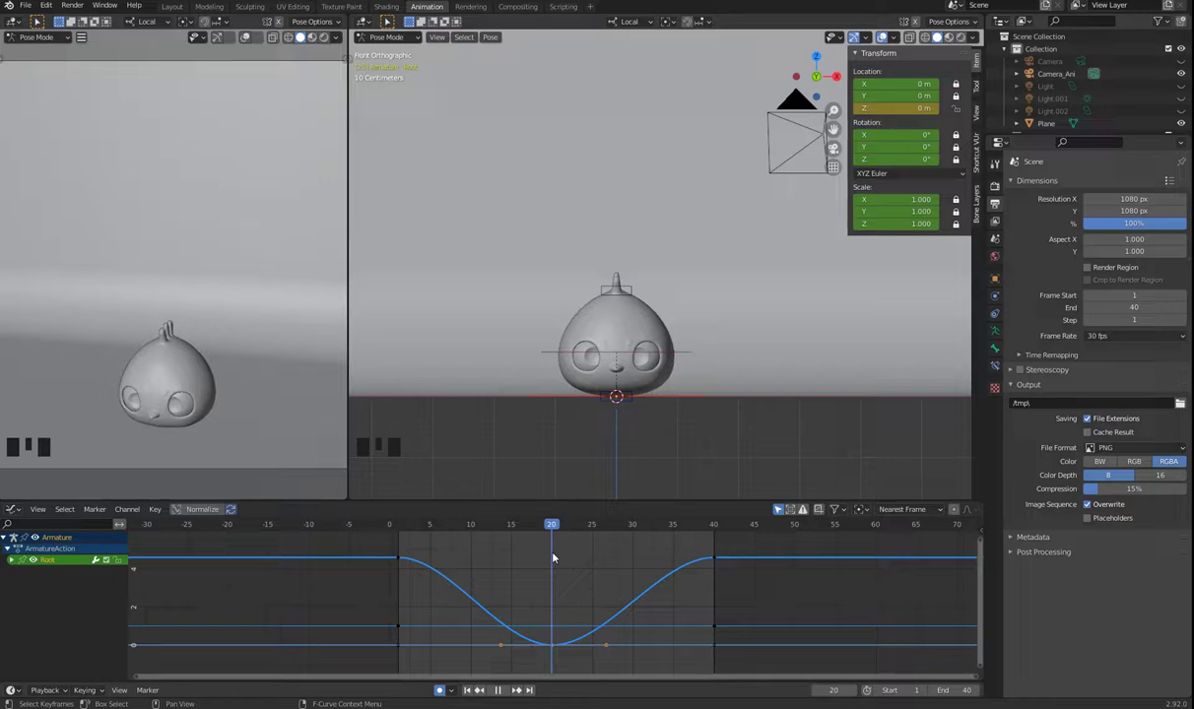
Make the middle keyframe's handles Vector for a sharp ground-contact V, then play the bounce.
key(ctrl+Tab)
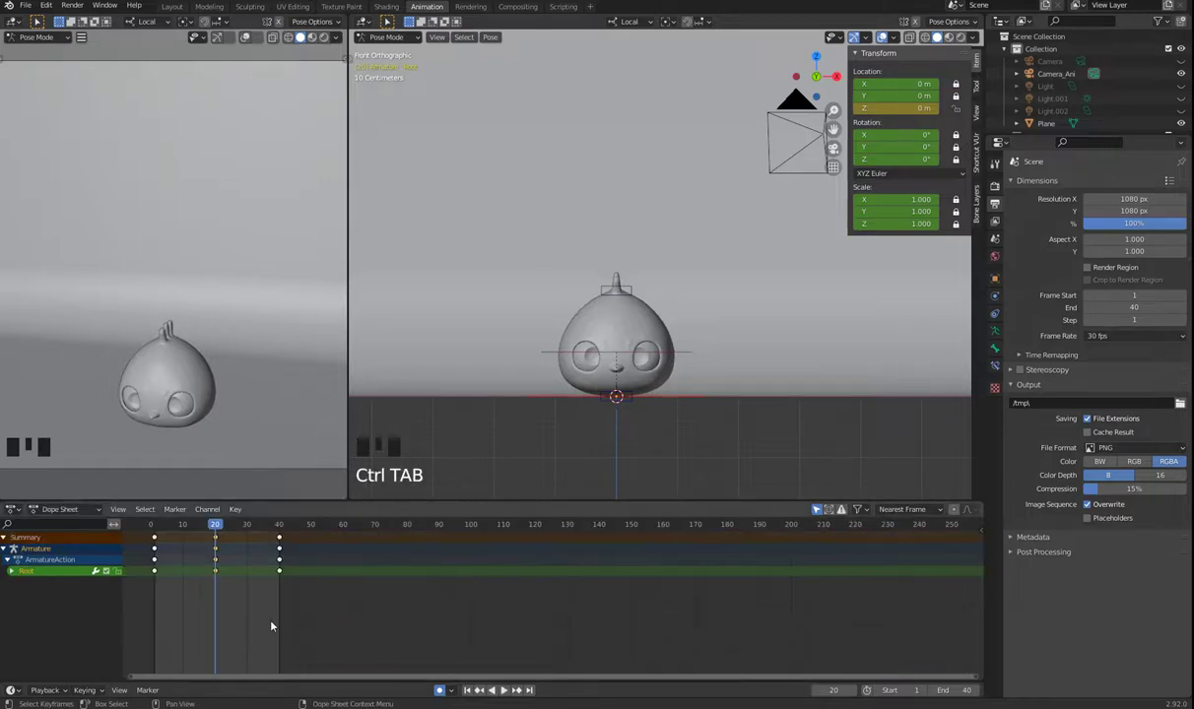
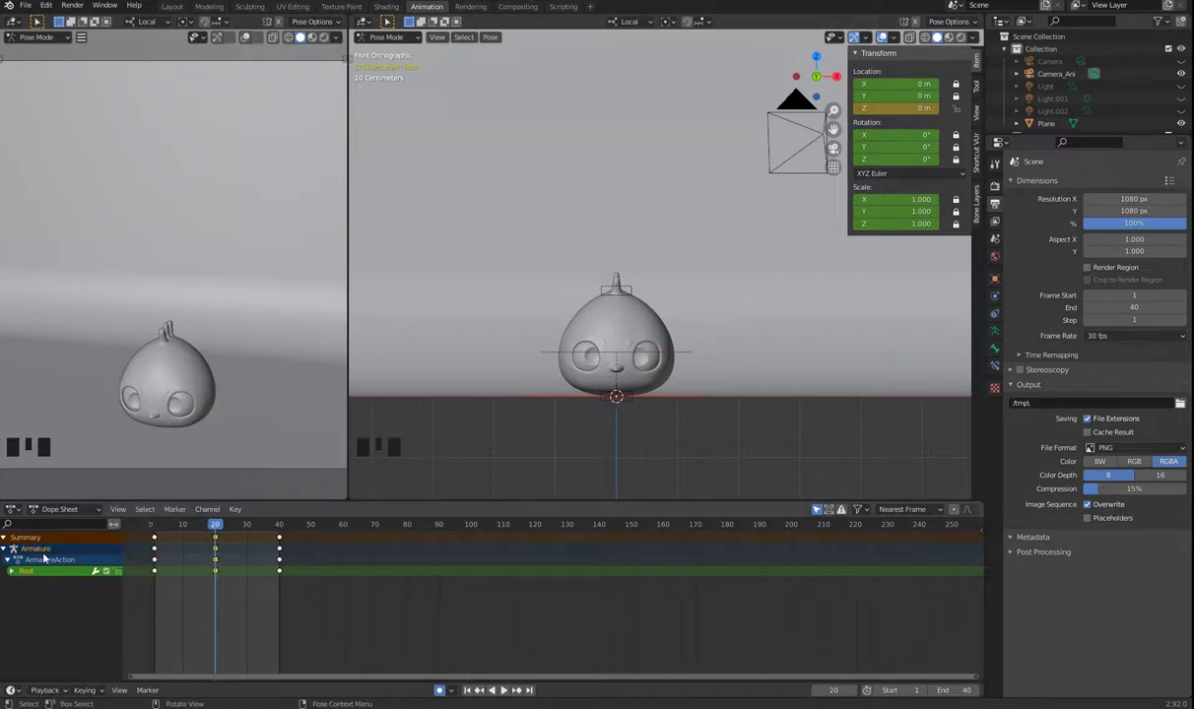
key(ctrl+Tab)
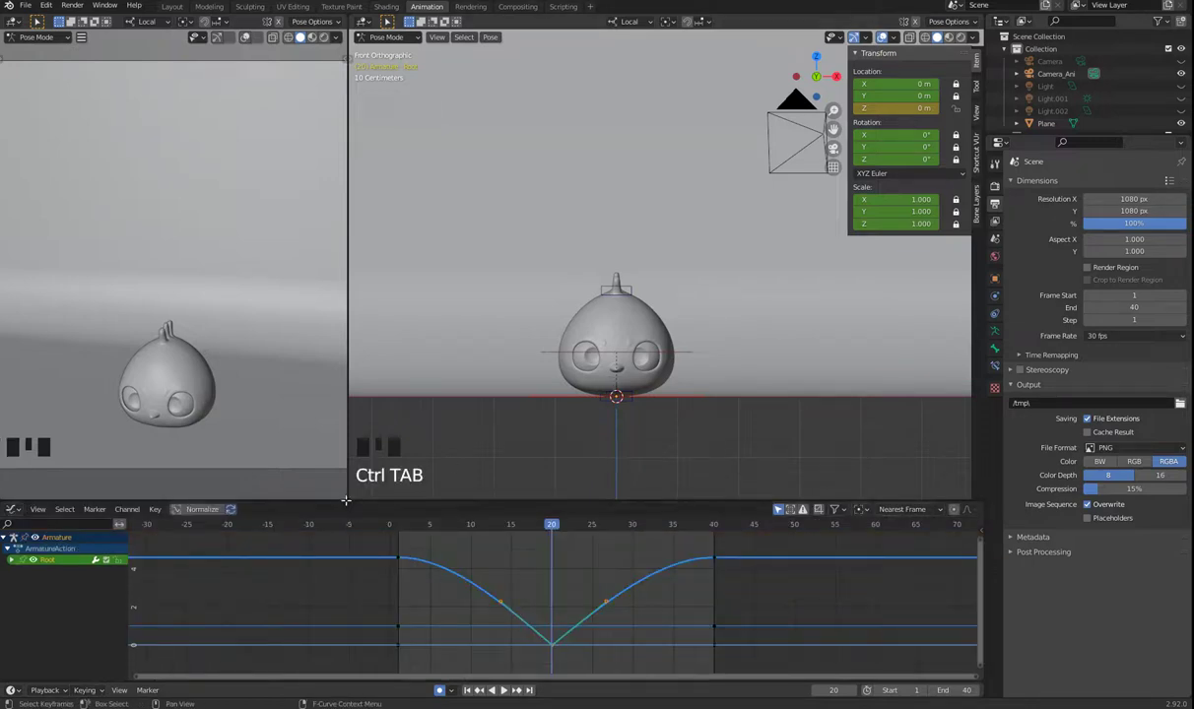
key(space)
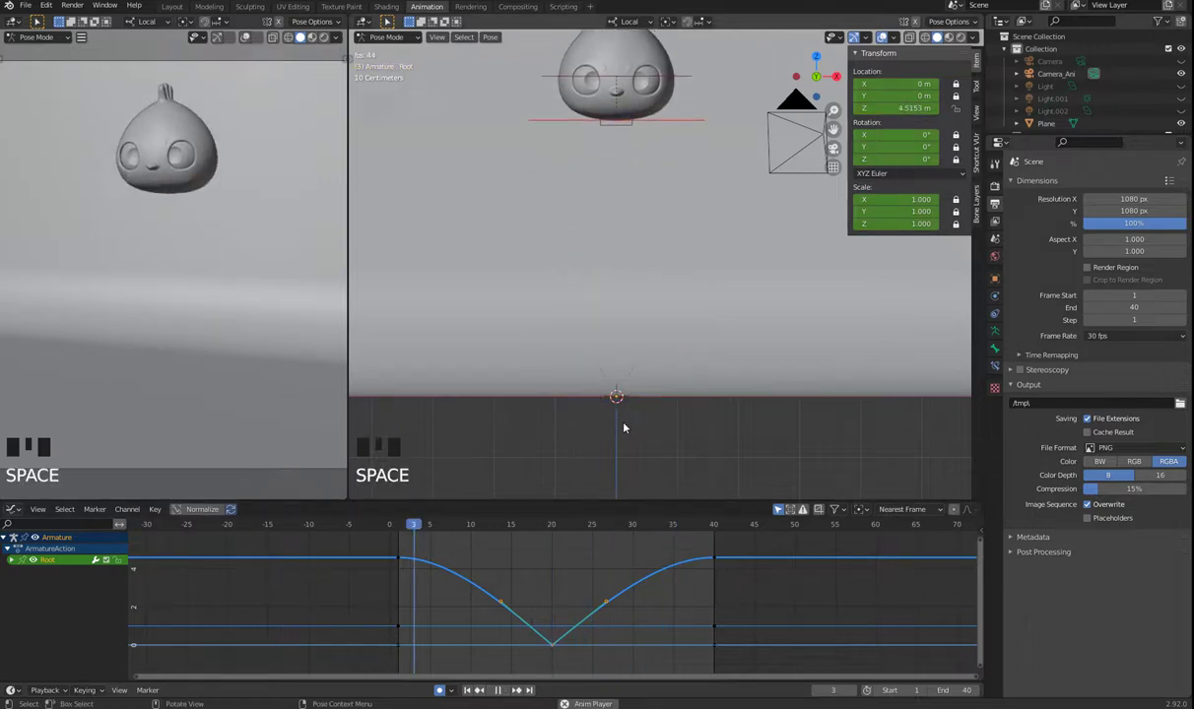